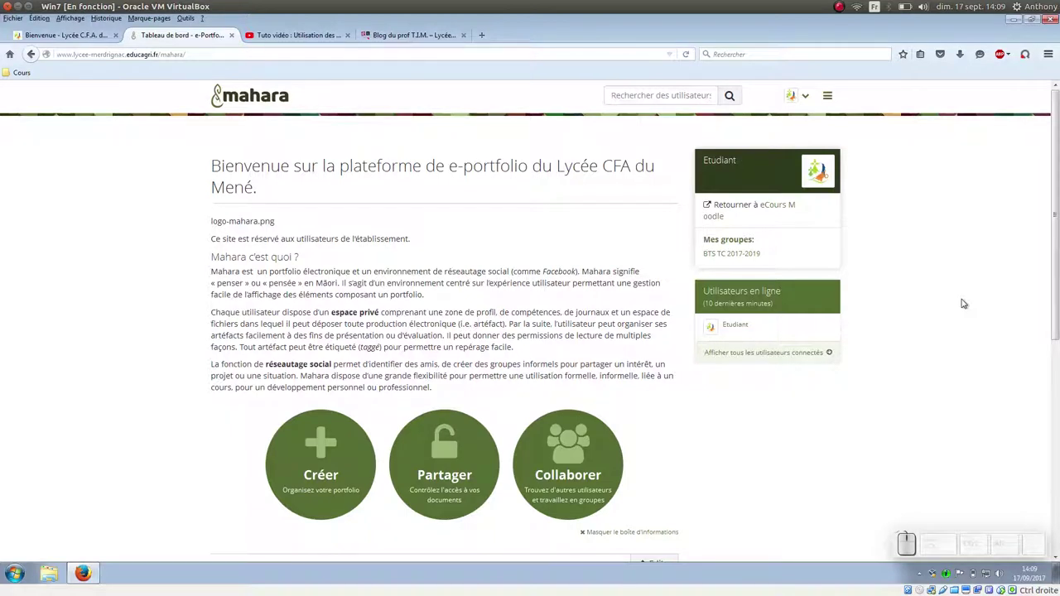
Expand the Portfolio section in Mahara's main navigation menu
left_click(832, 102)
left_click(819, 177)
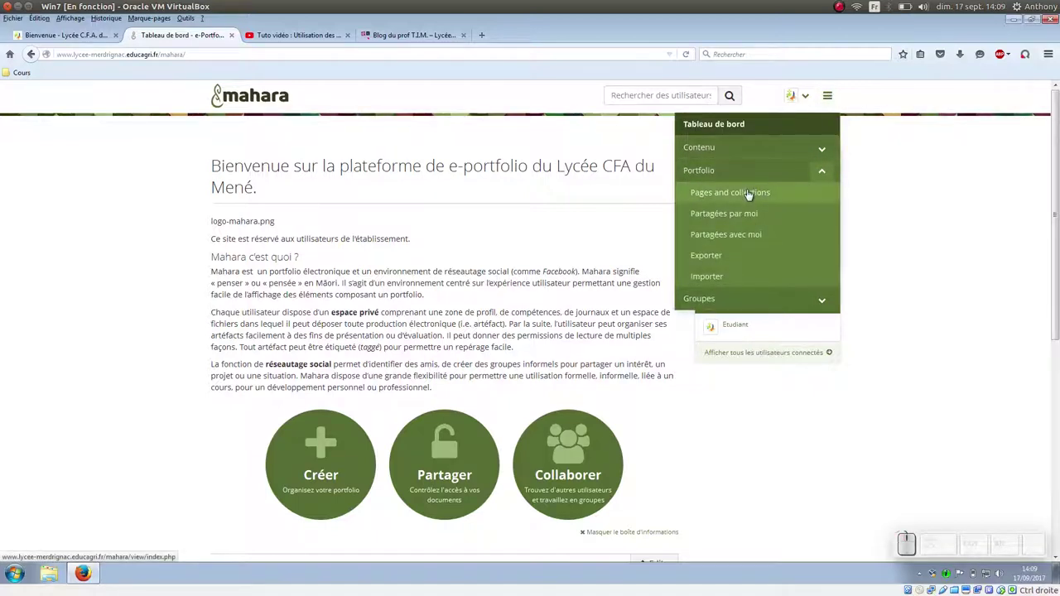
From Pages and collections, create a new single Page via 'Ajouter'
left_click(750, 200)
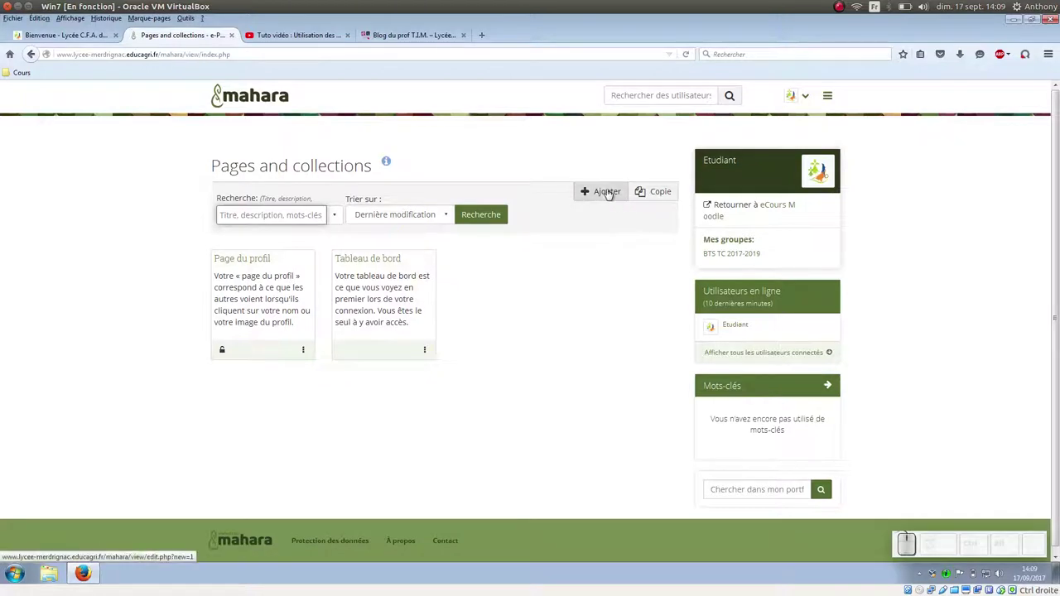
left_click(606, 195)
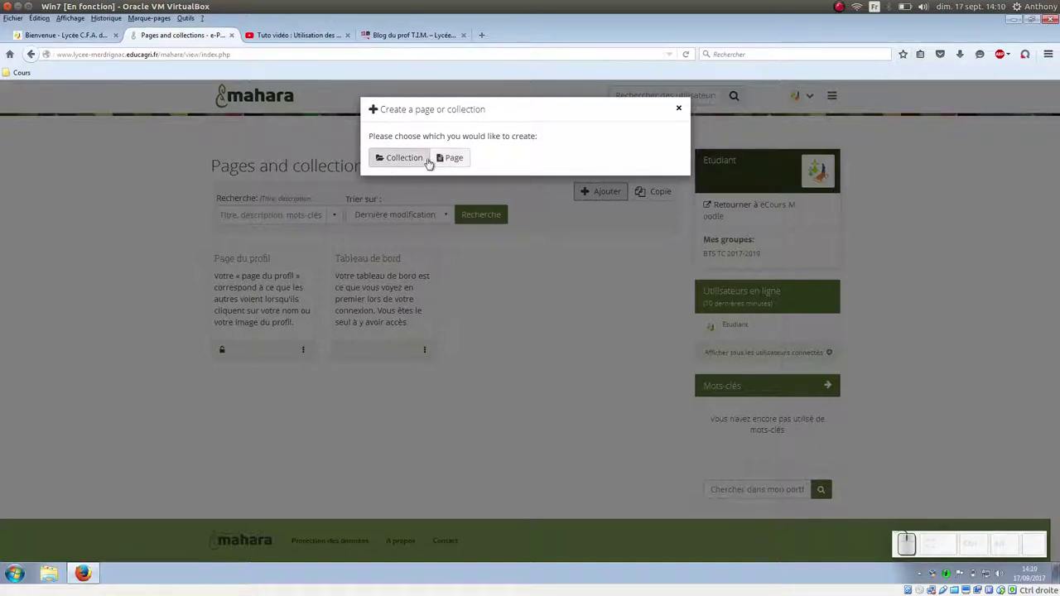
left_click(454, 162)
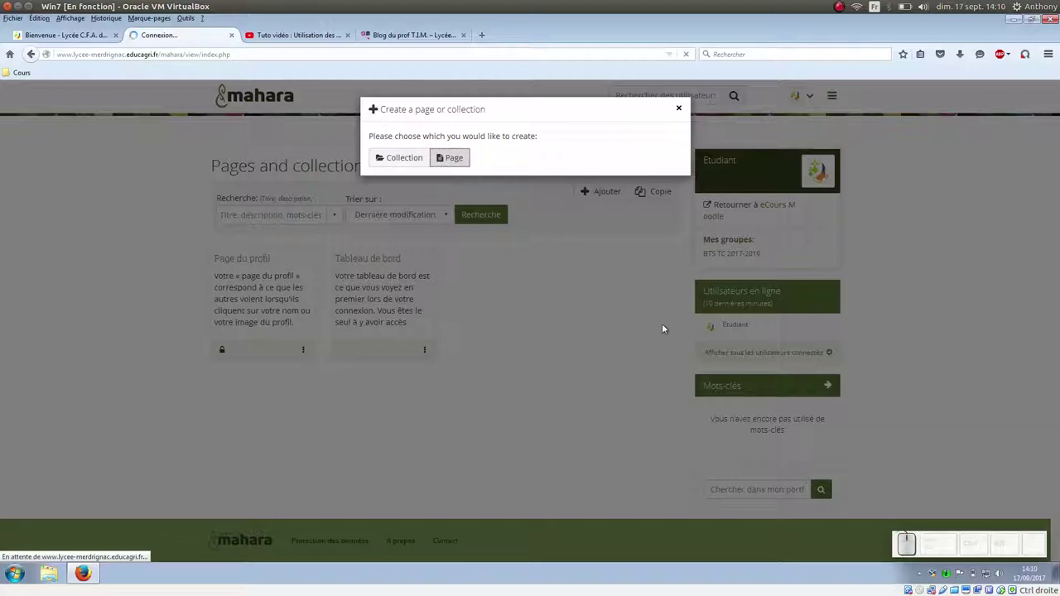
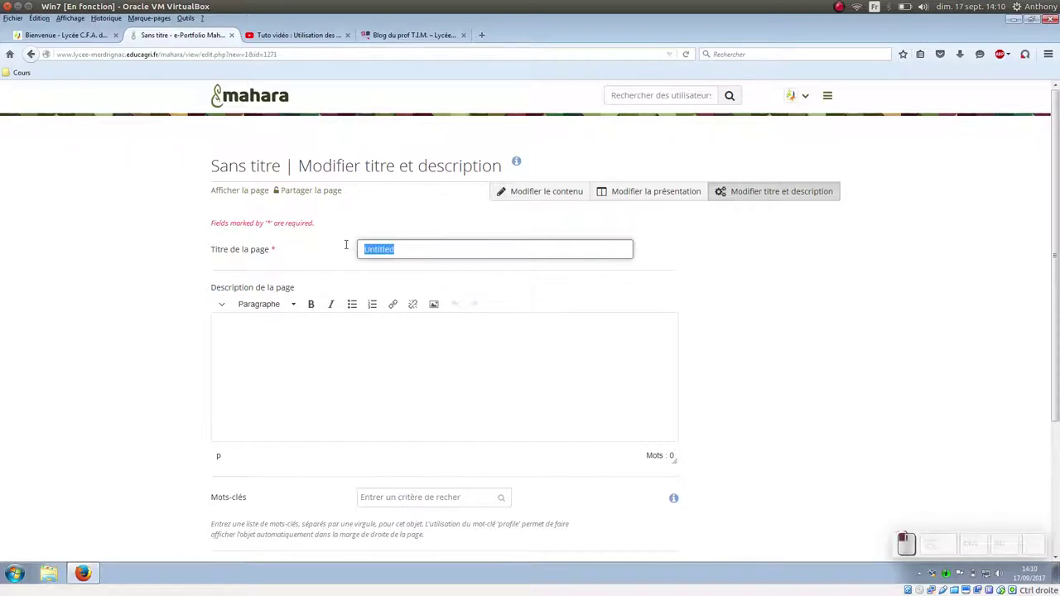
Title the page 'Titre' and give it the description 'Objectif, contenus'
key("shift+t")
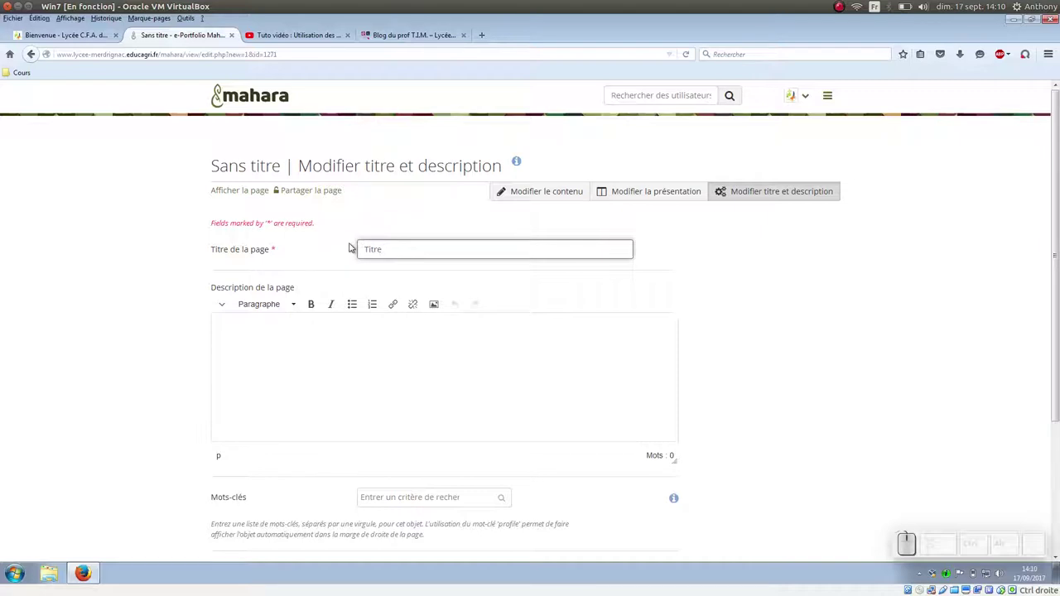
left_click(309, 339)
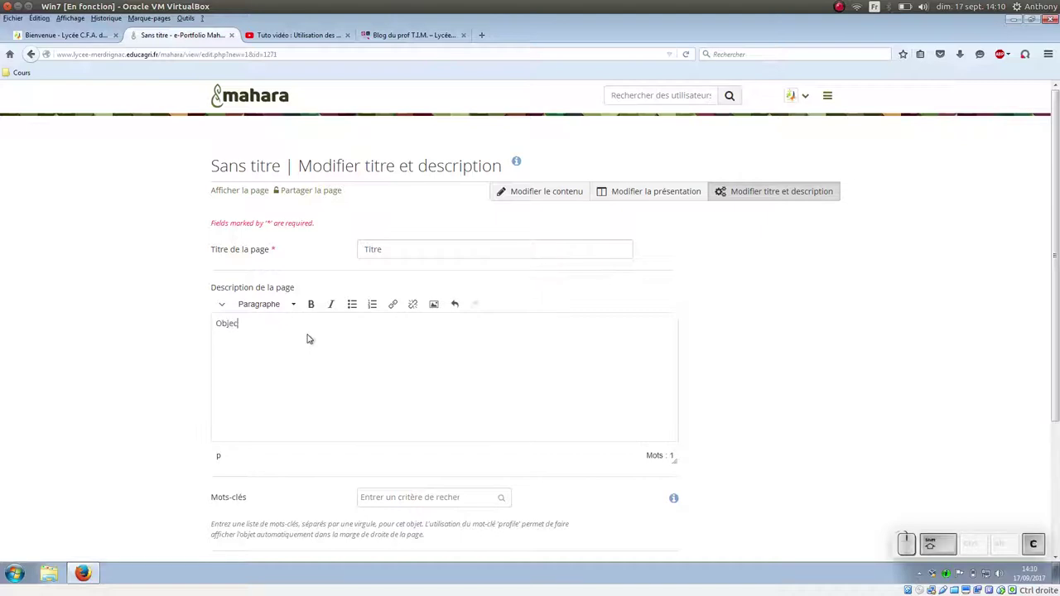
key("shift+space")
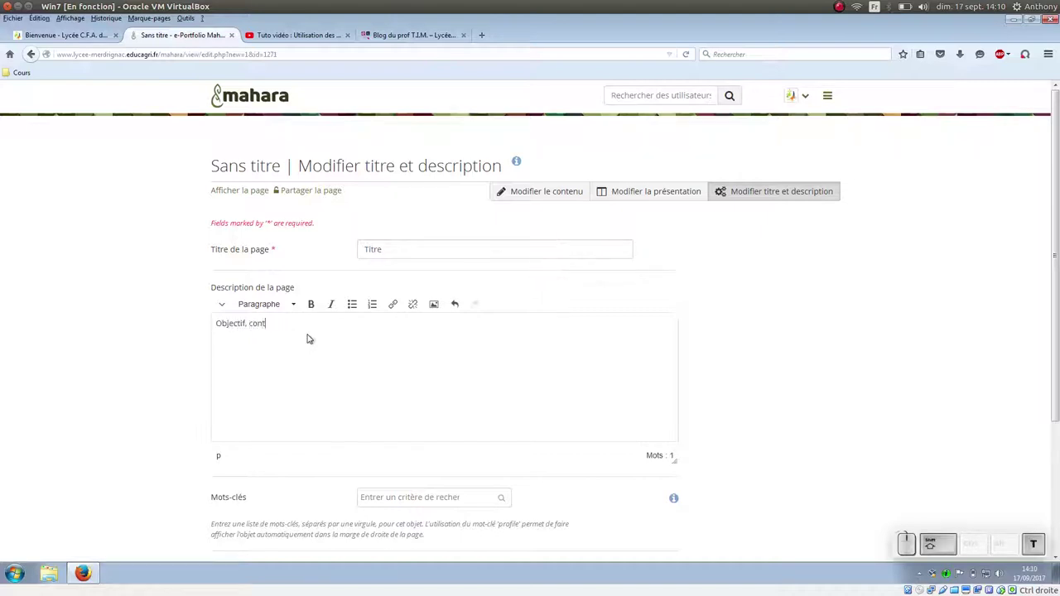
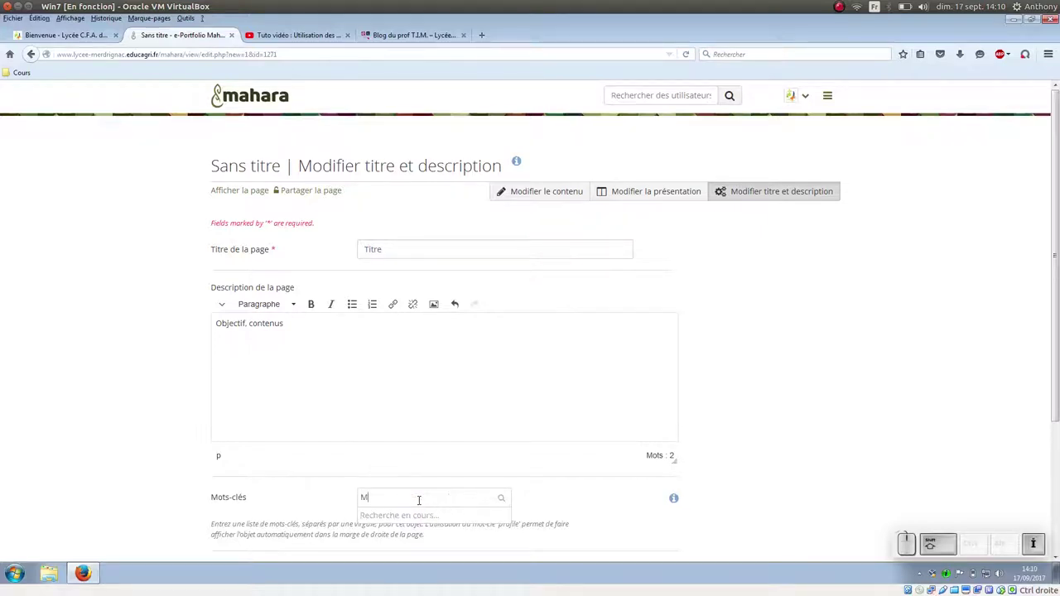
Add the keywords MIL, M42, M57 in Mots-clés and accept the suggestion
key(",")
key("space")
key("shift+m")
key("shift+KP_4")
key("shift+KP_2")
key(",")
key("space")
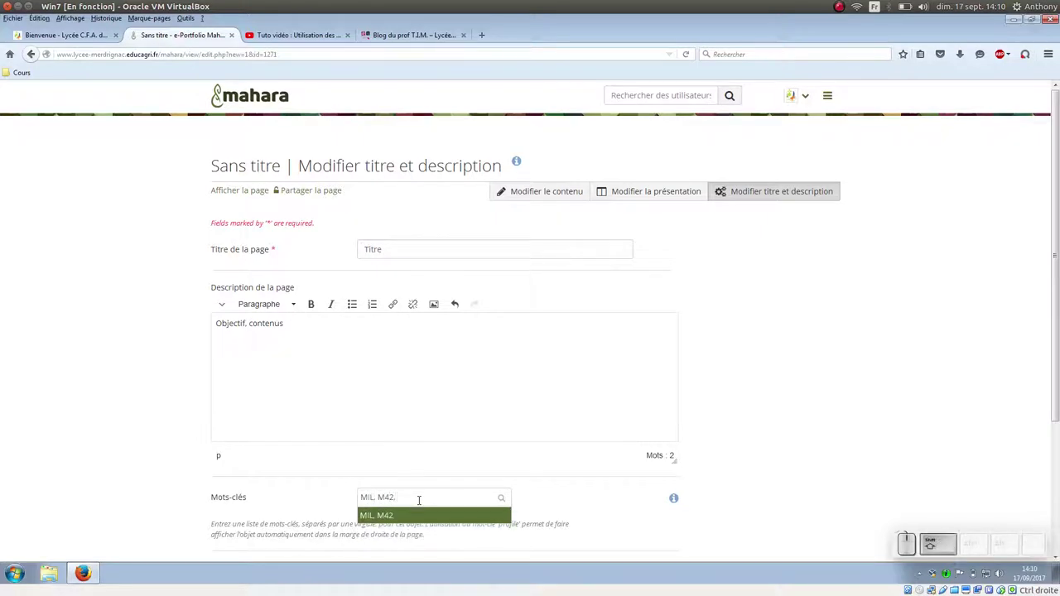
key("shift+m")
key("KP_5")
key("KP_7")
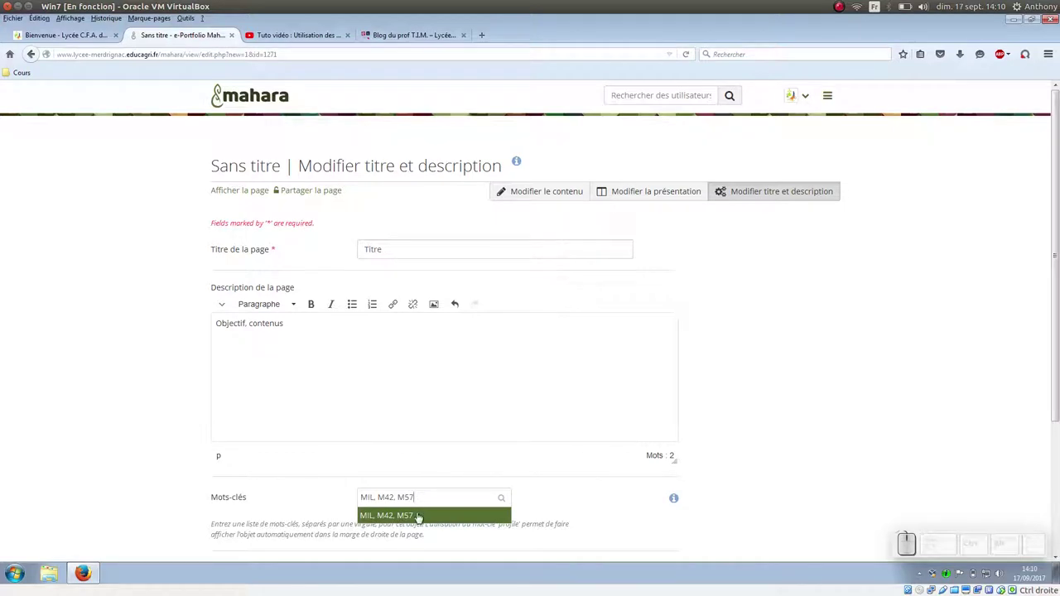
left_click(420, 526)
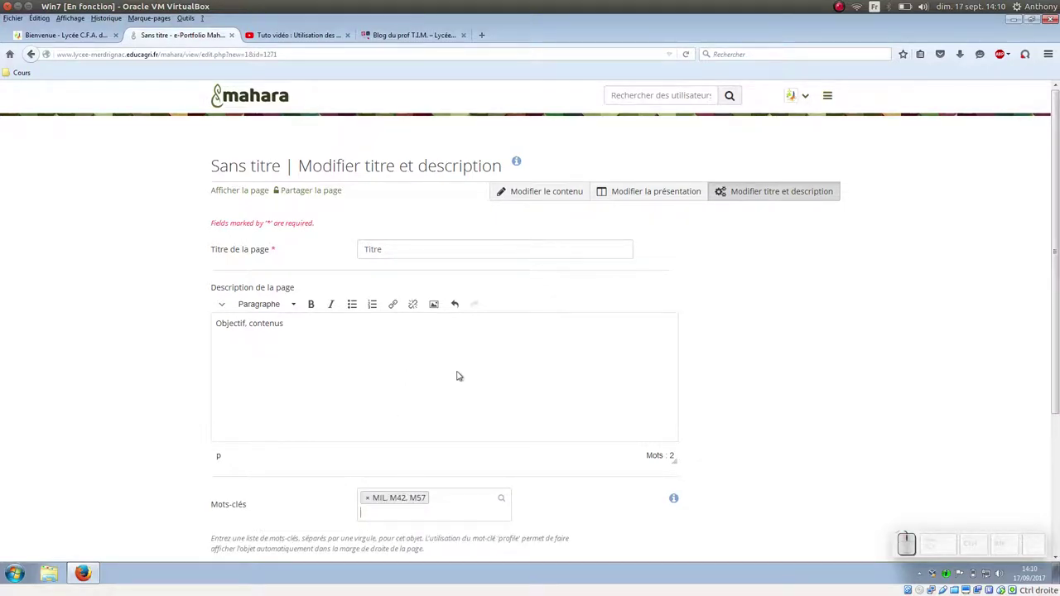
scroll("down", 3)
left_click(244, 471)
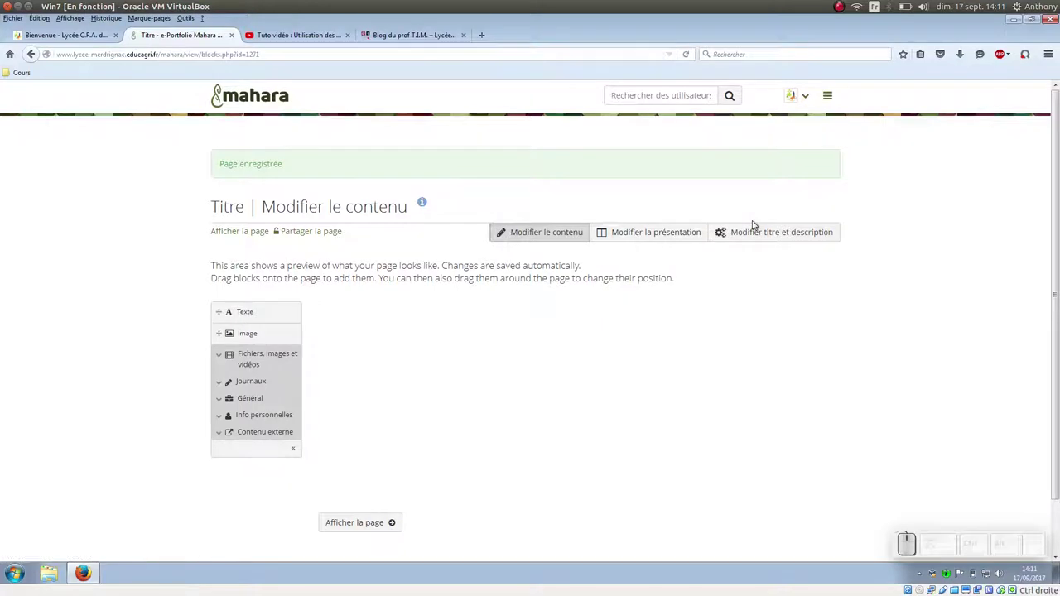
In 'Modifier la présentation', try two-column and multi-row layouts, then reveal more choices
left_click(645, 244)
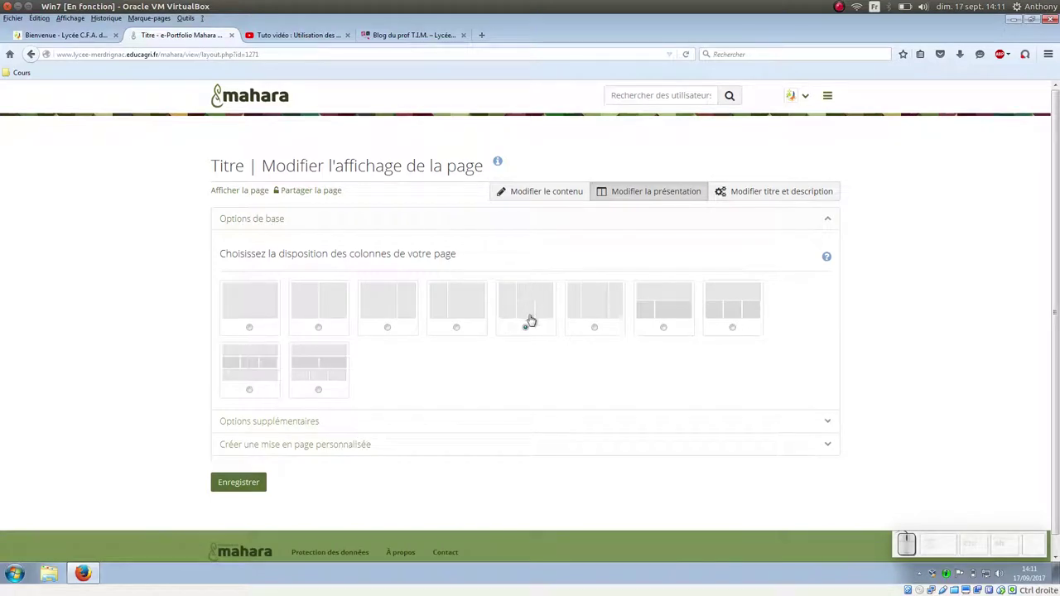
left_click(458, 327)
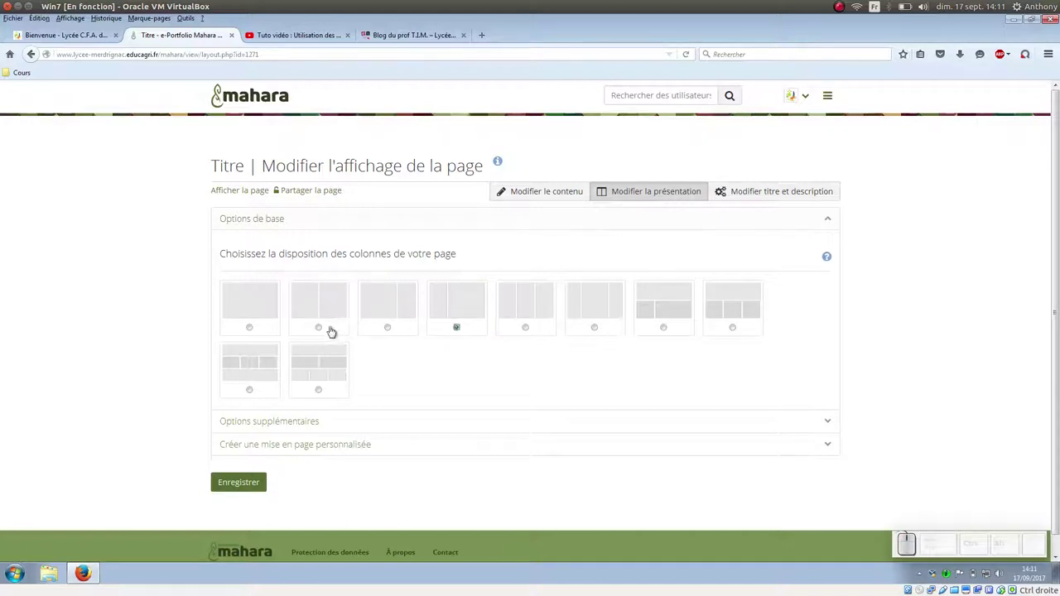
left_click(323, 325)
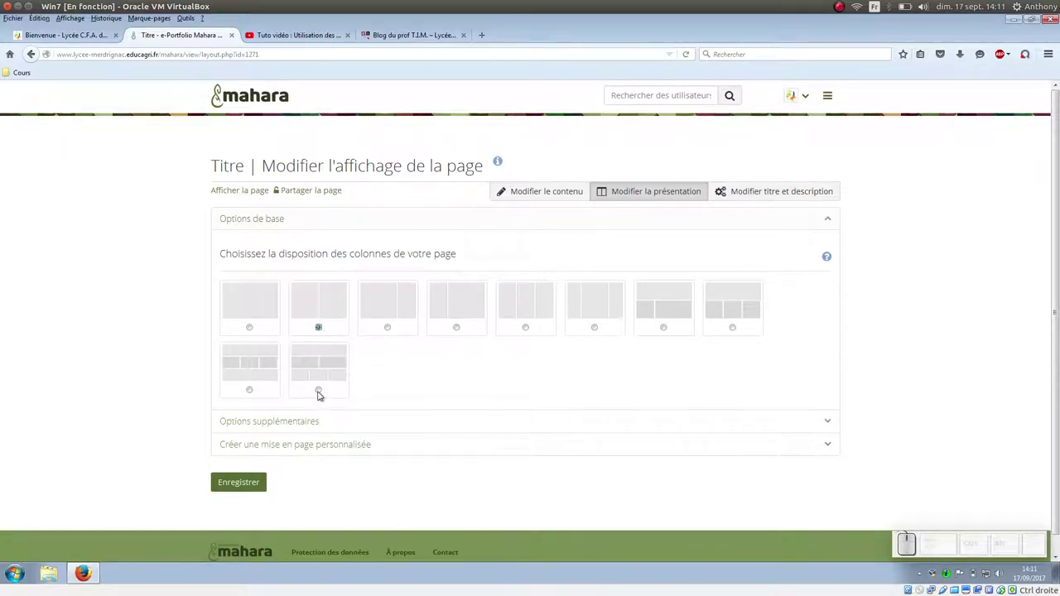
left_click(321, 393)
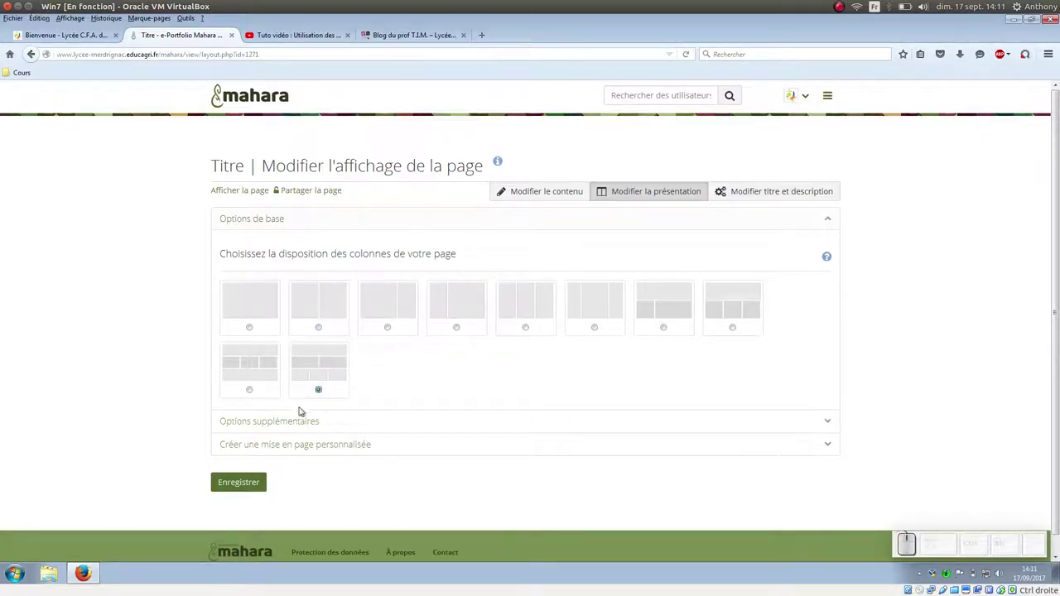
left_click(823, 431)
In the custom layout builder, set three equal 33-33-33 columns
scroll("down", 3)
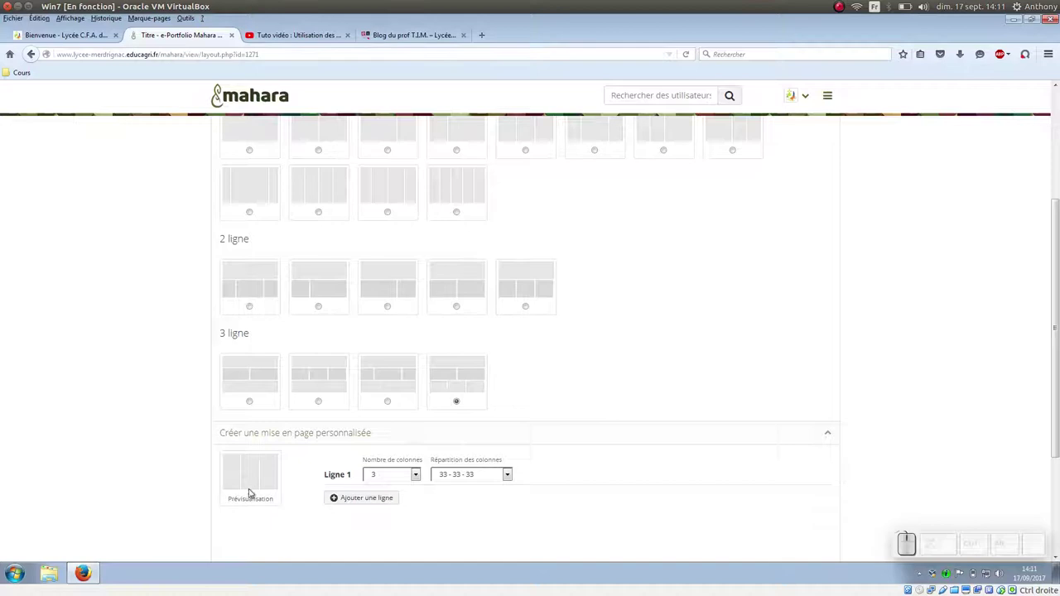
scroll("down", 3)
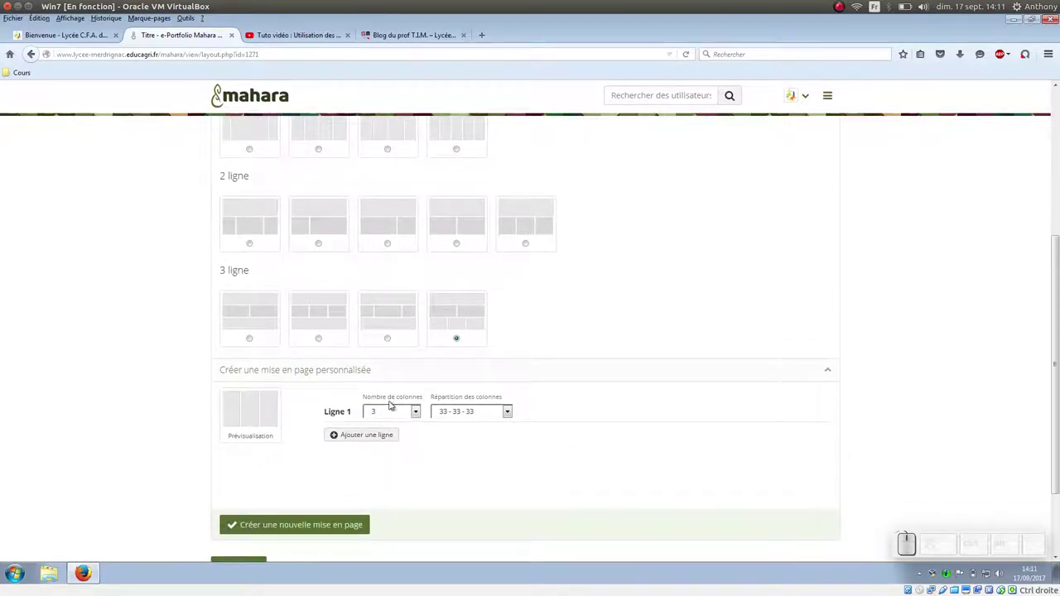
left_click(451, 410)
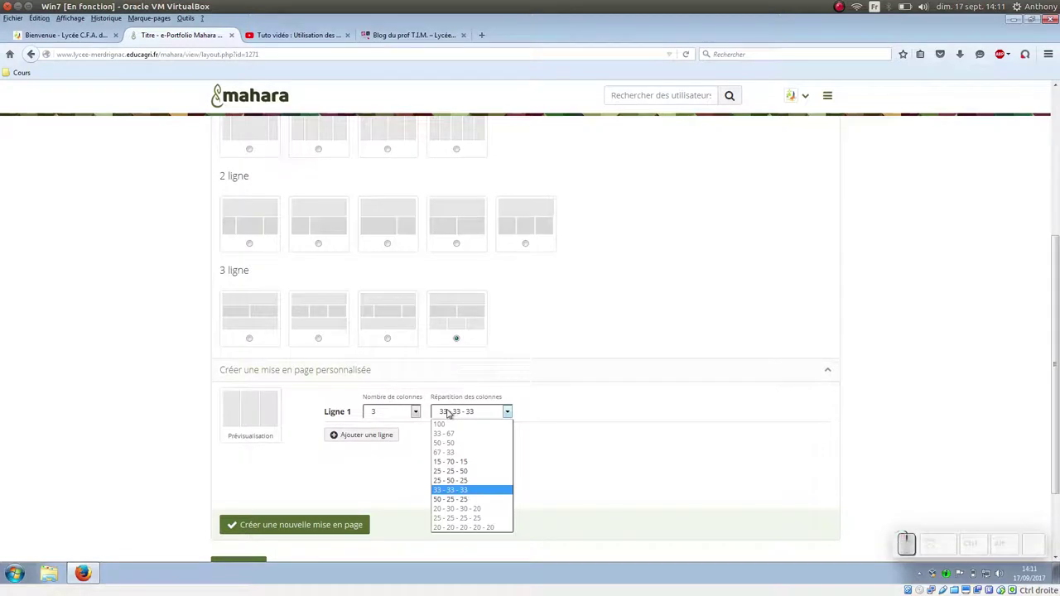
left_click(628, 388)
scroll("up", 3)
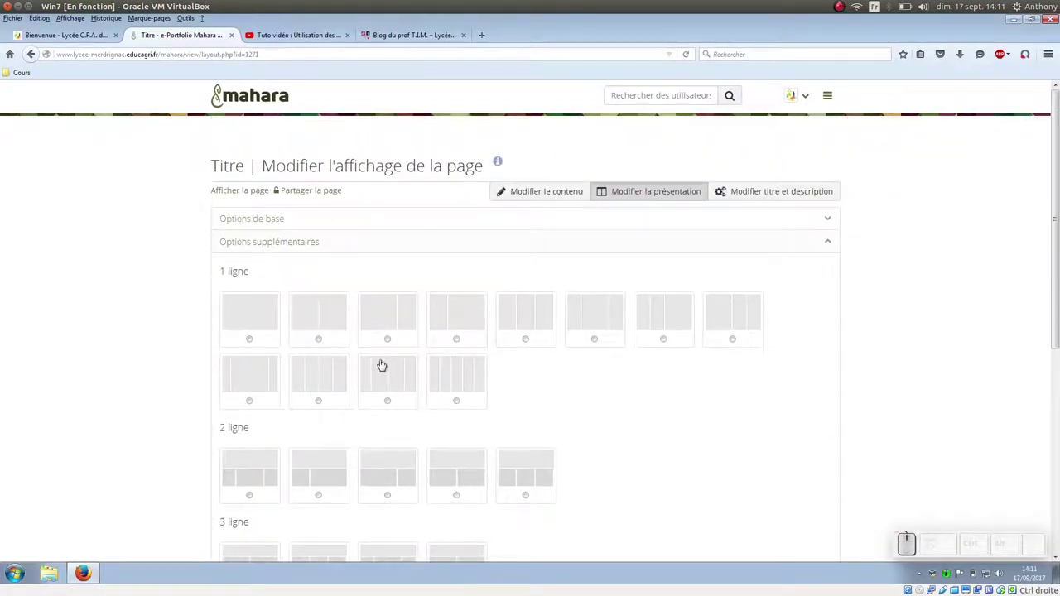
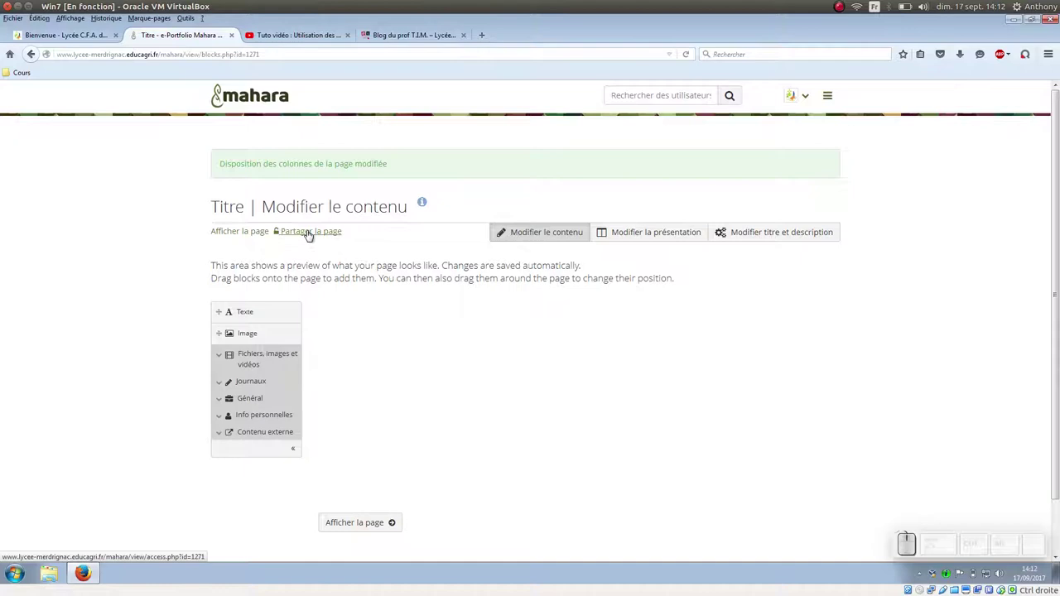
Go to the Titre page's sharing options
left_click(311, 238)
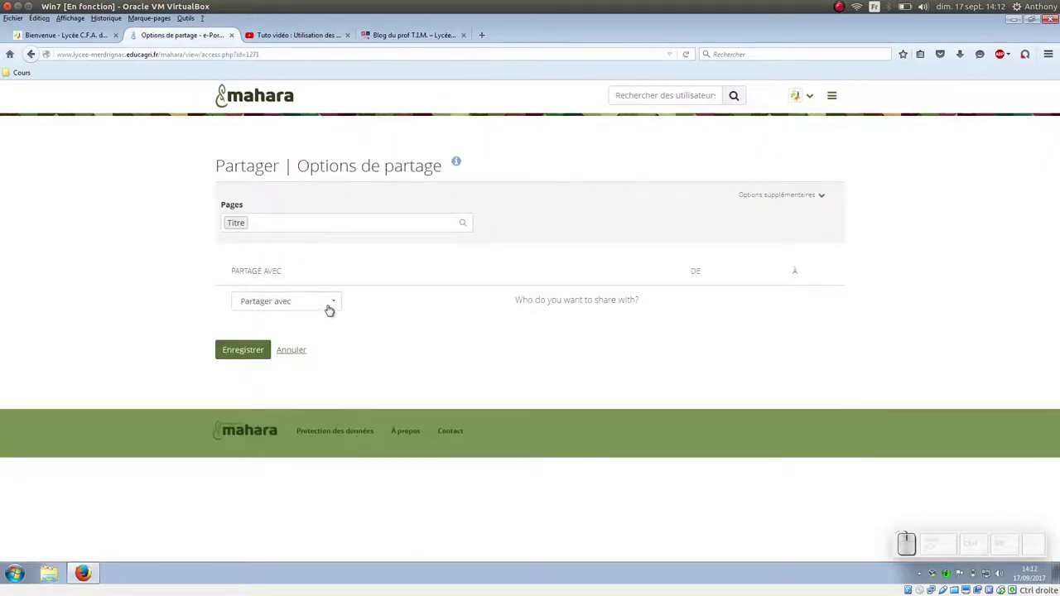
Share the page with the group BTS TC 2017-2019 and save the access rule
left_click(338, 306)
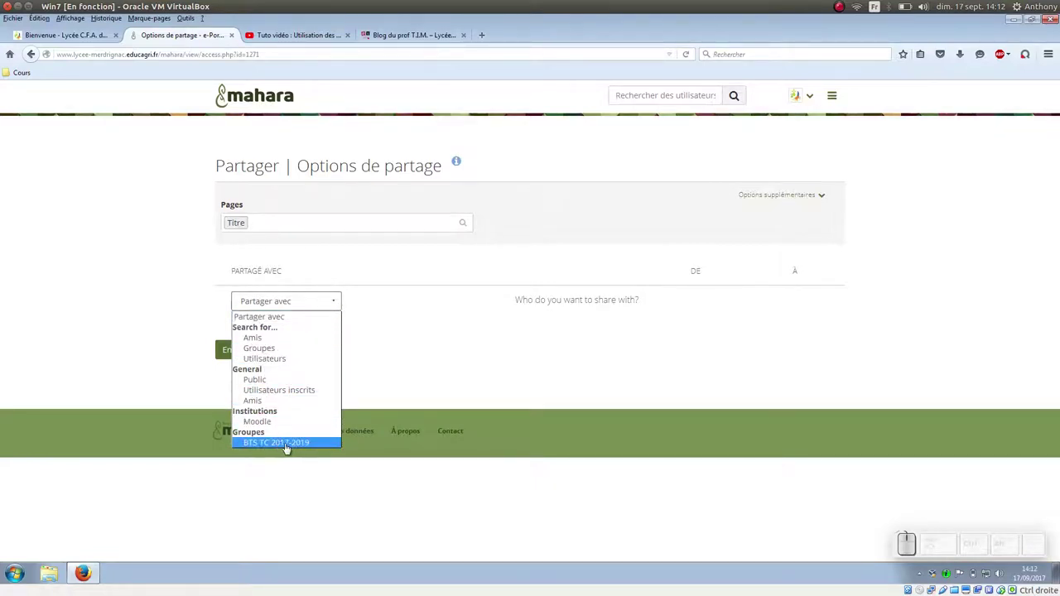
left_click(312, 452)
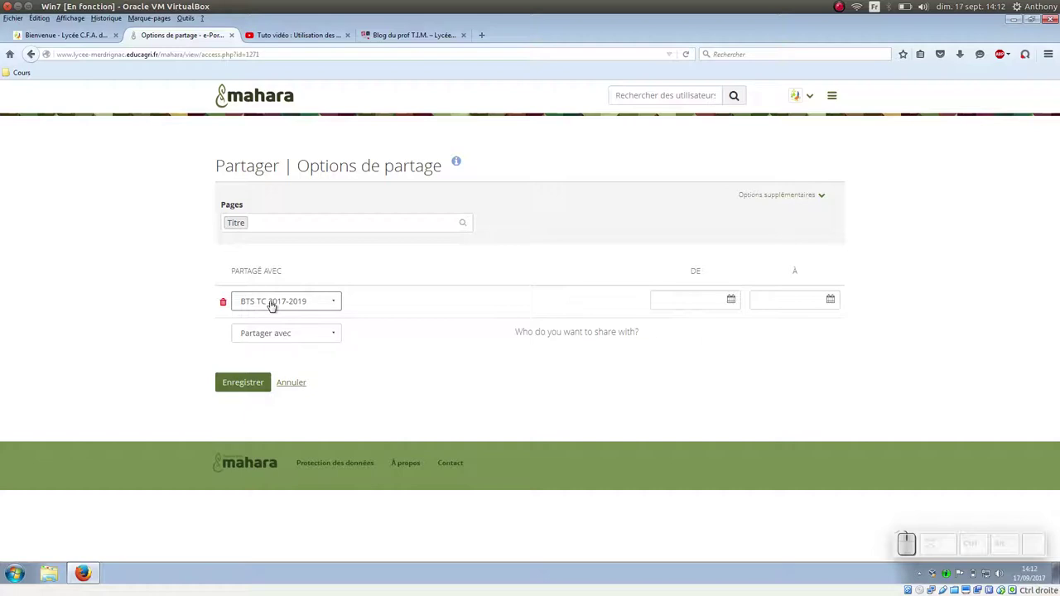
left_click(251, 392)
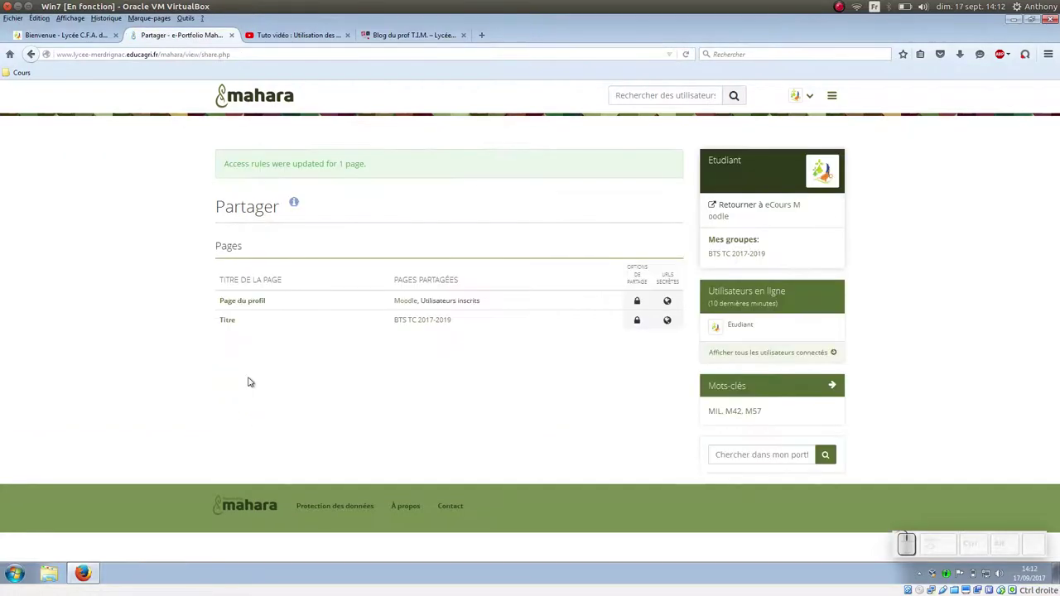
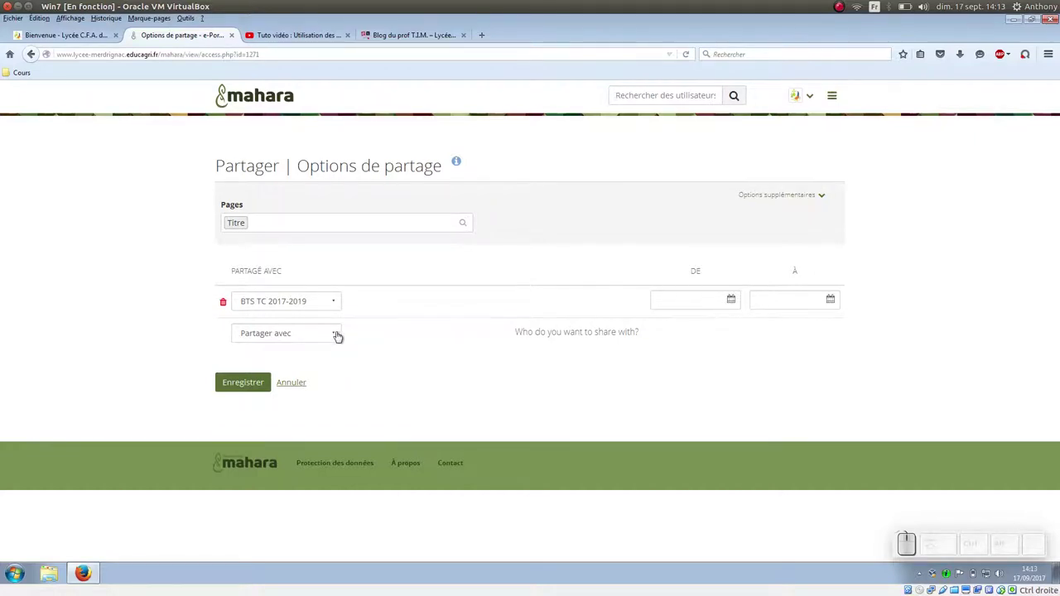
Browse the 'Partager avec' audiences without choosing and return to the shares overview
left_click(337, 340)
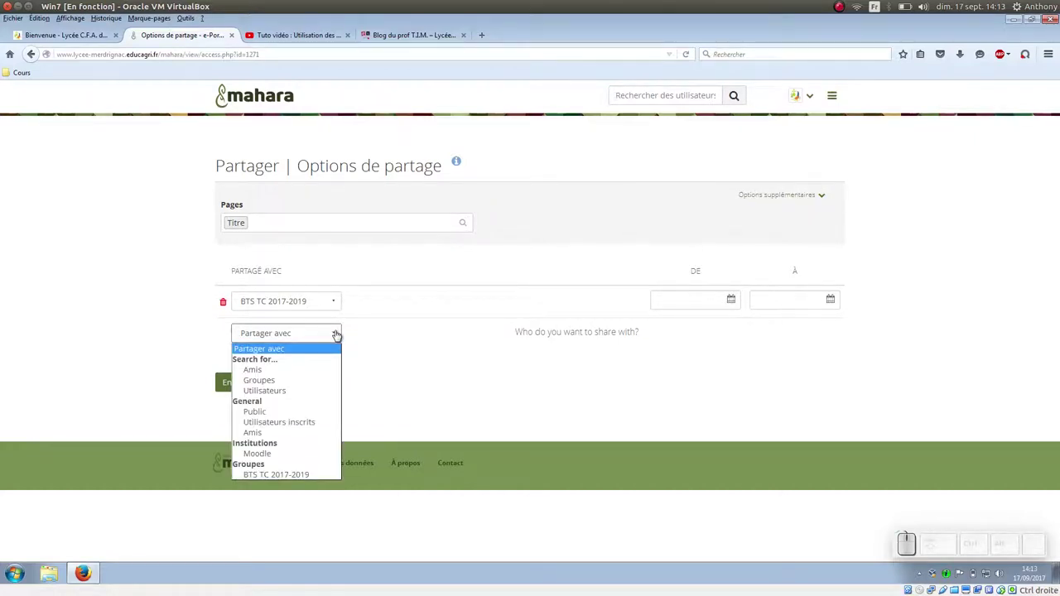
left_click(394, 327)
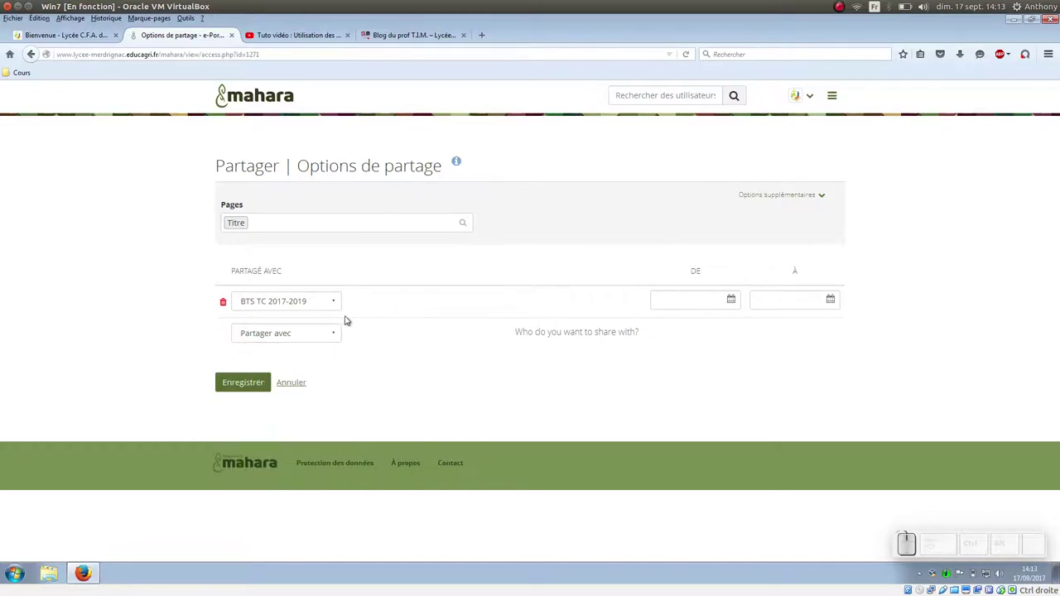
left_click(295, 387)
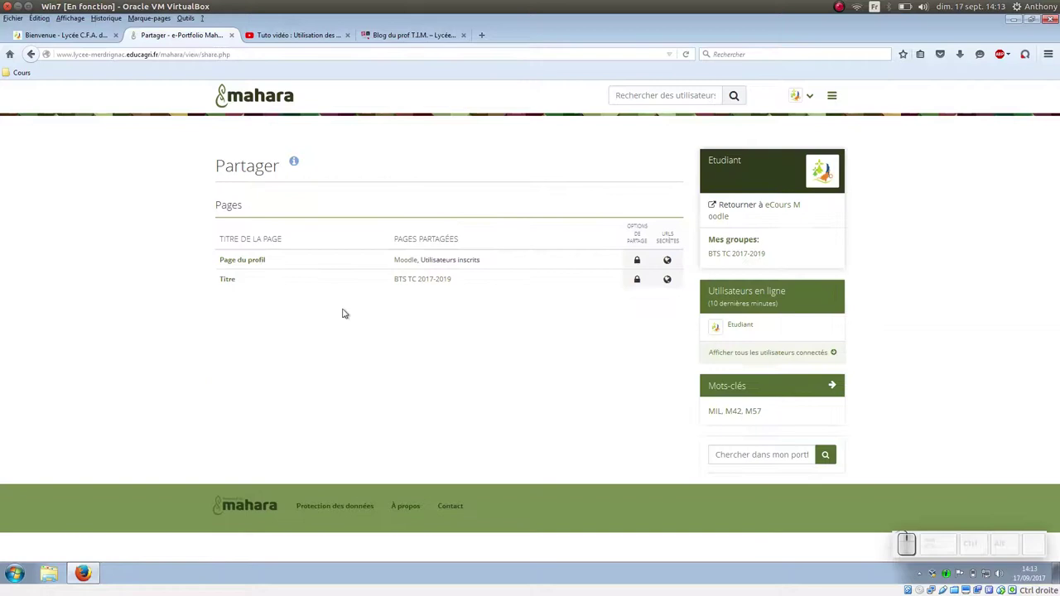
Open the Titre page and start 'Modifier cette page' to edit its content
left_click(231, 289)
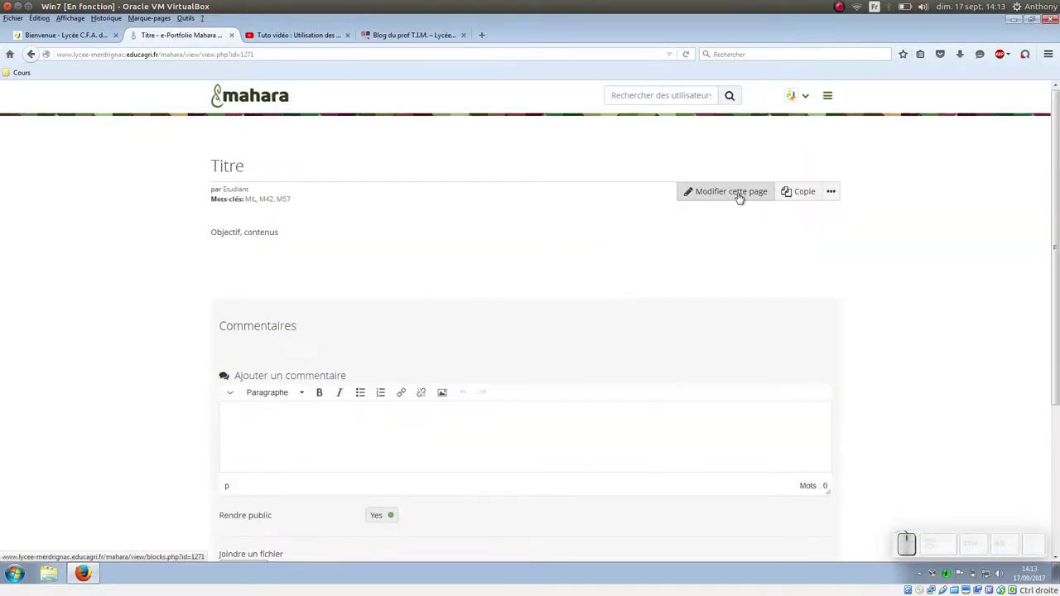
left_click(743, 195)
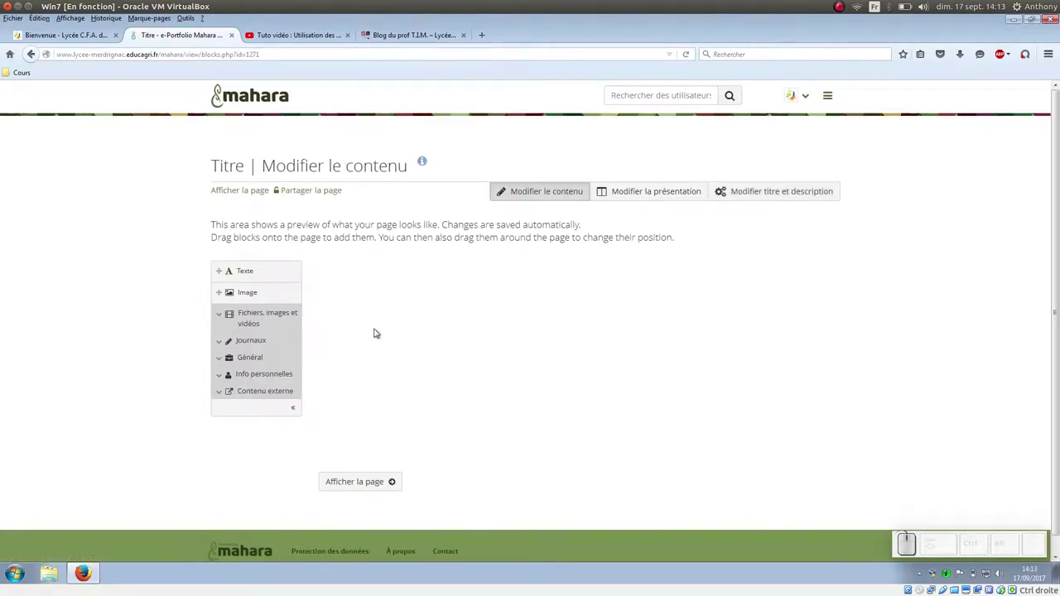
Add an empty Texte block to the first column, browse its toolbar, and save it
left_click_drag(221, 94, 359, 263)
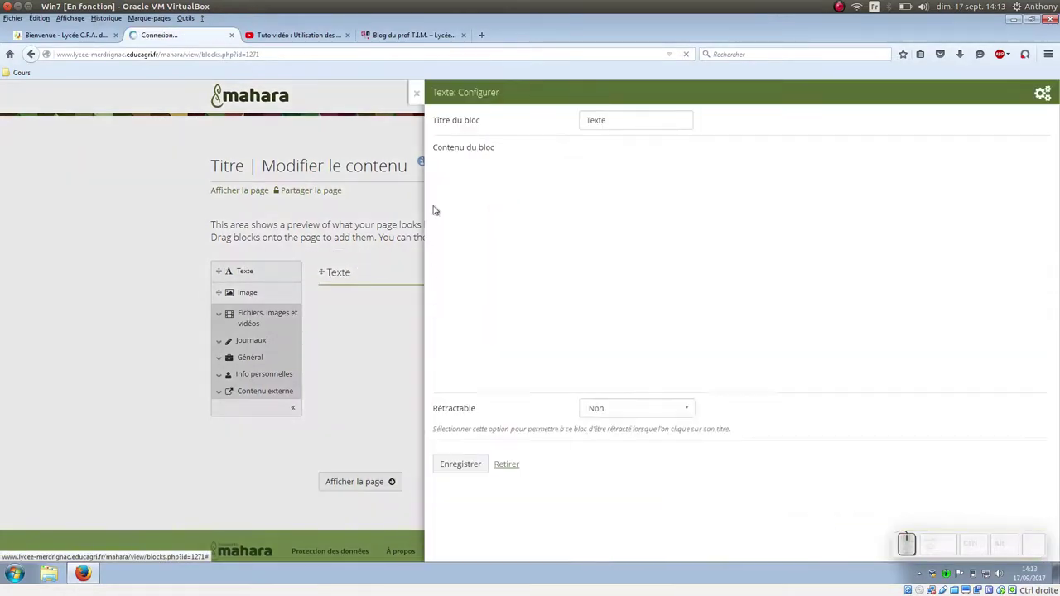
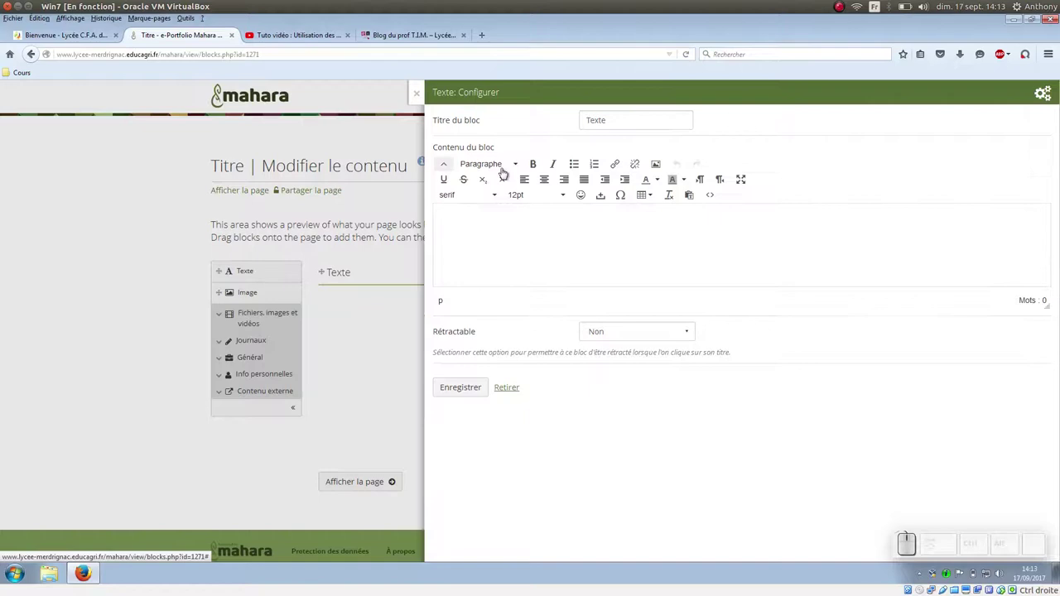
left_click(508, 169)
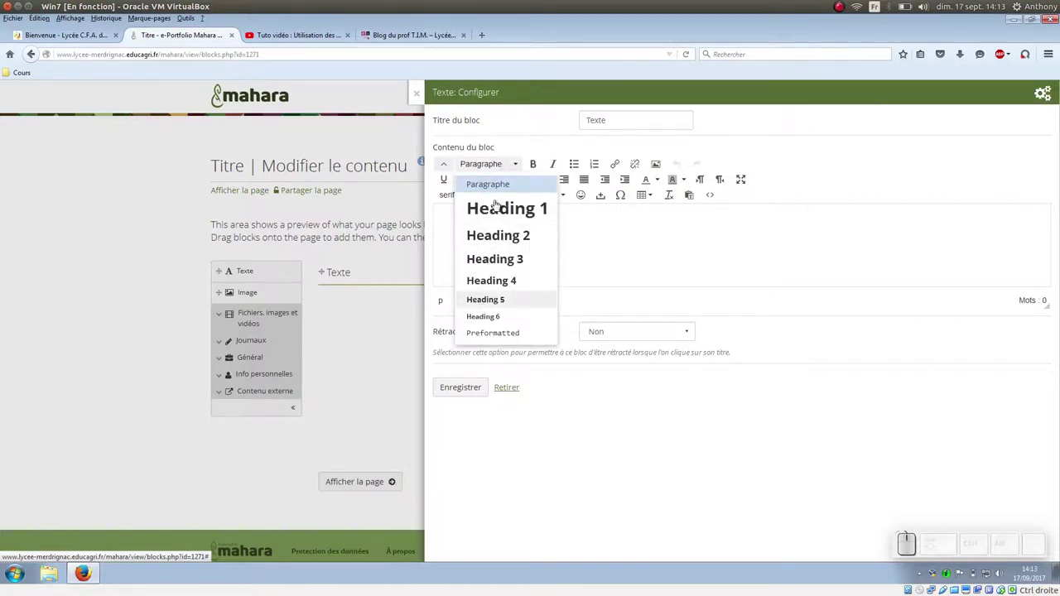
left_click(587, 240)
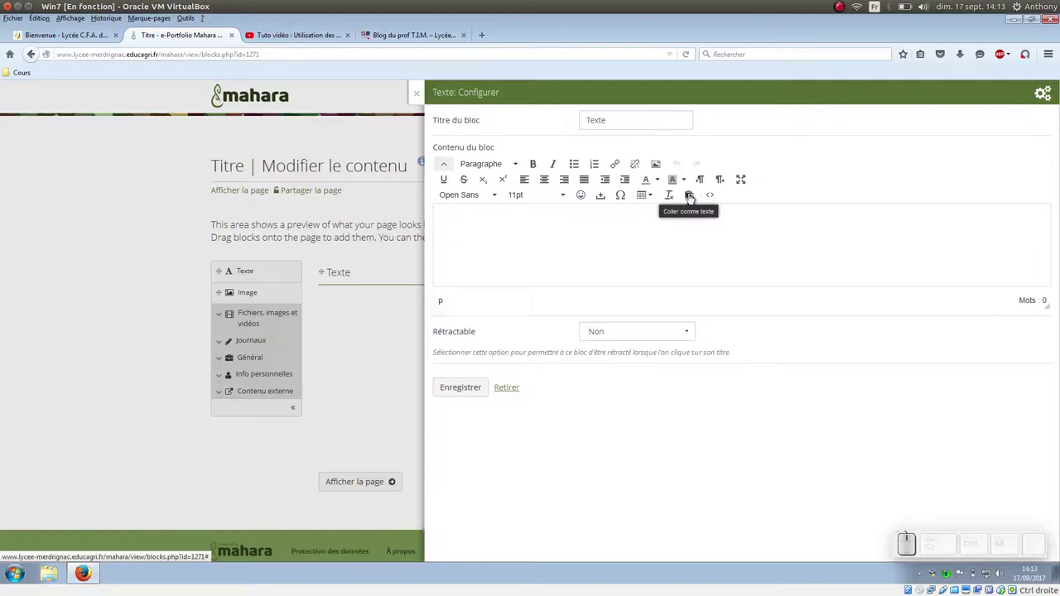
left_click(692, 200)
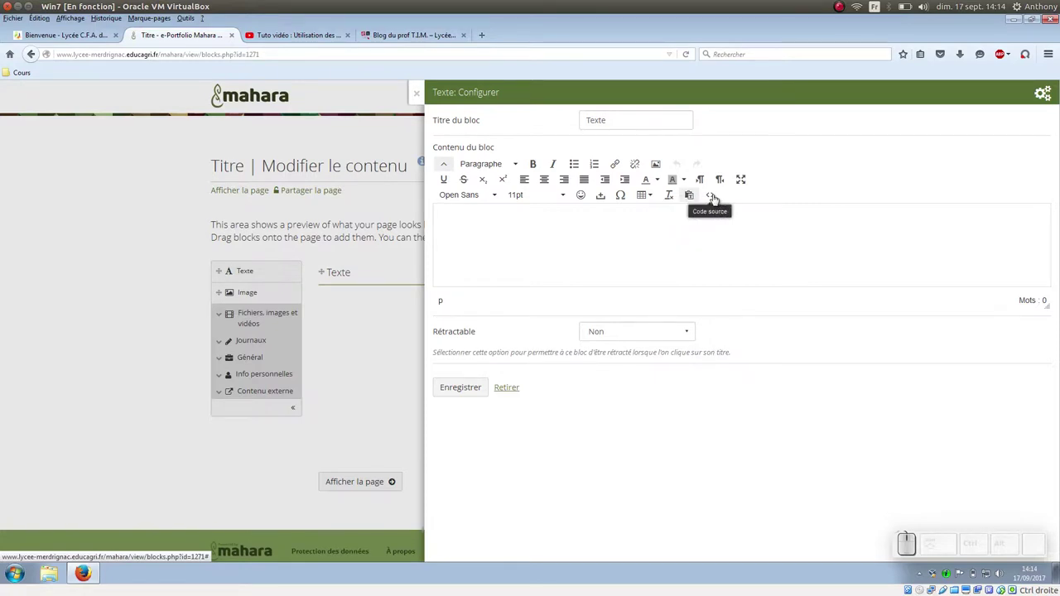
left_click(455, 393)
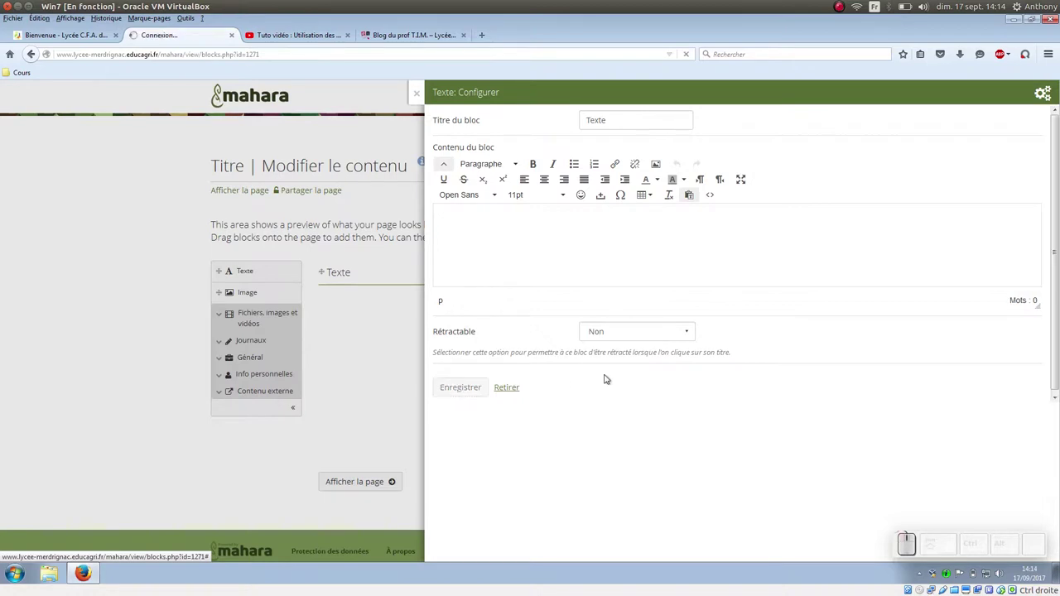
Add an Image block to the second column showing gravatar.png from Mes fichiers and save it
left_click_drag(259, 294, 743, 271)
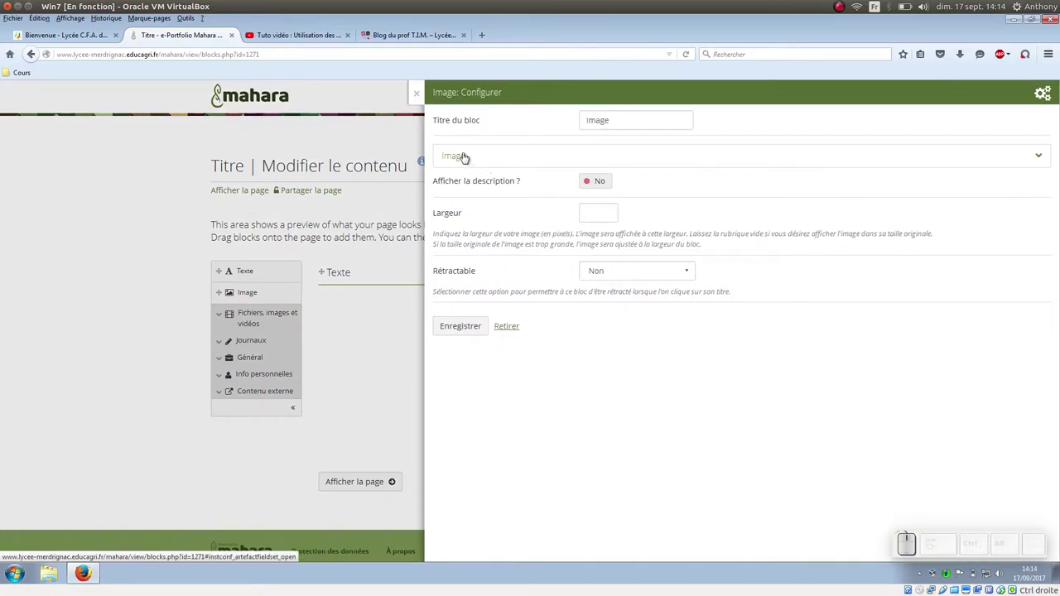
left_click(1038, 158)
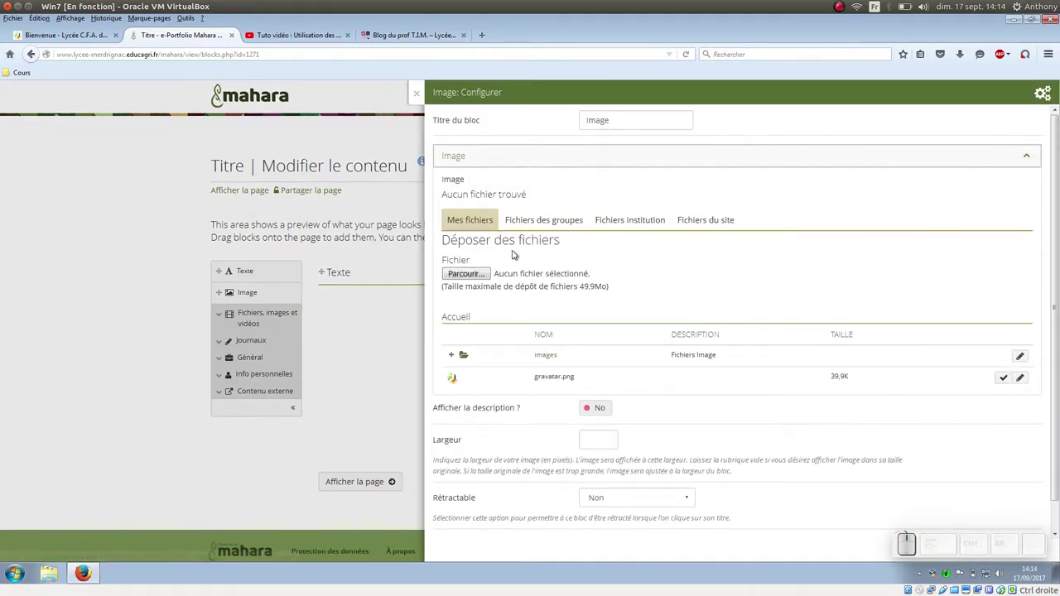
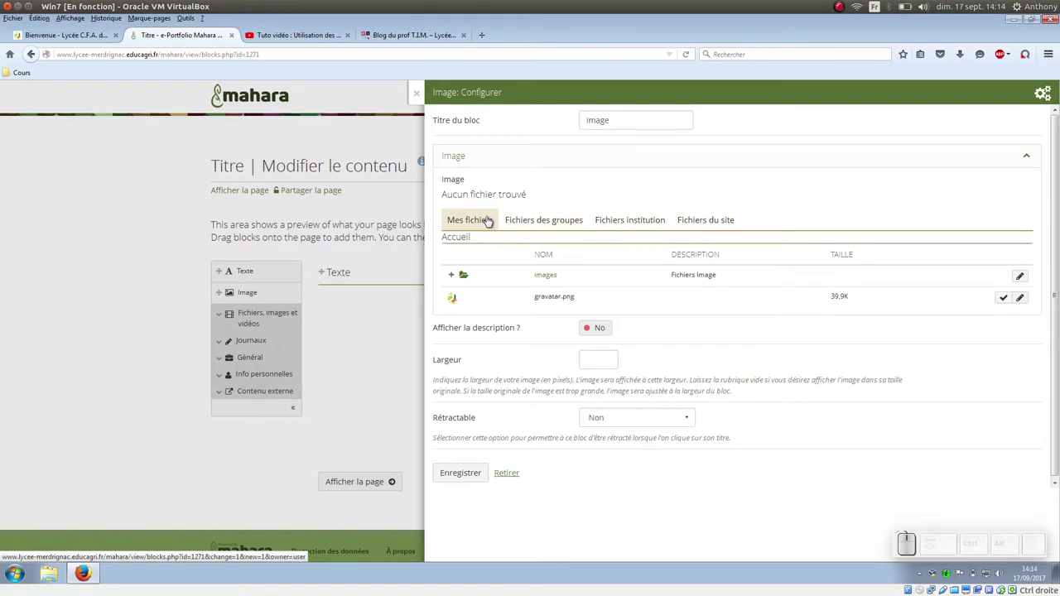
left_click(552, 303)
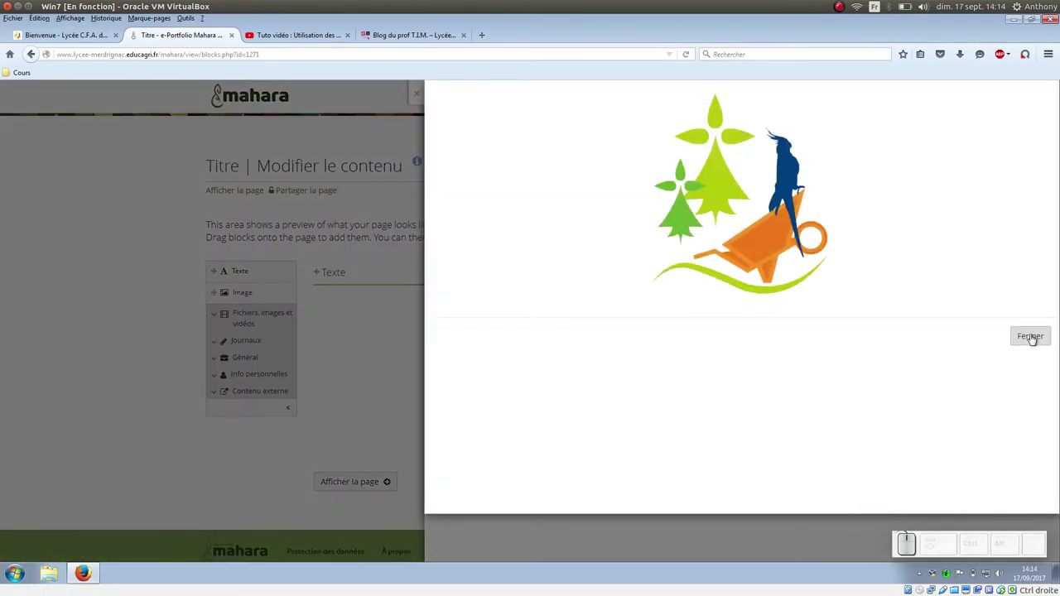
scroll("up", 3)
left_click(1029, 346)
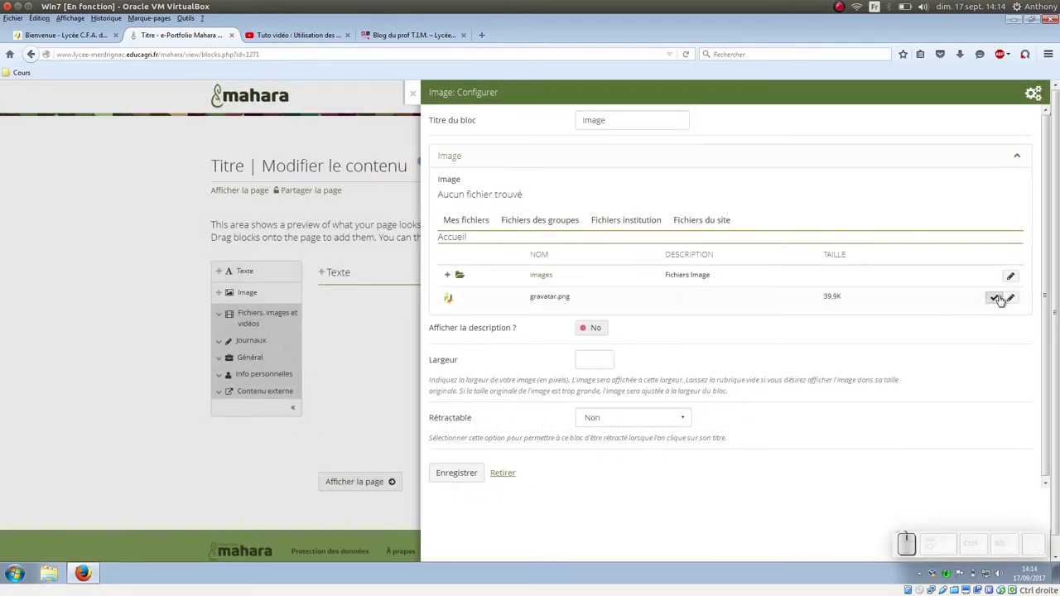
left_click(1000, 305)
left_click(446, 338)
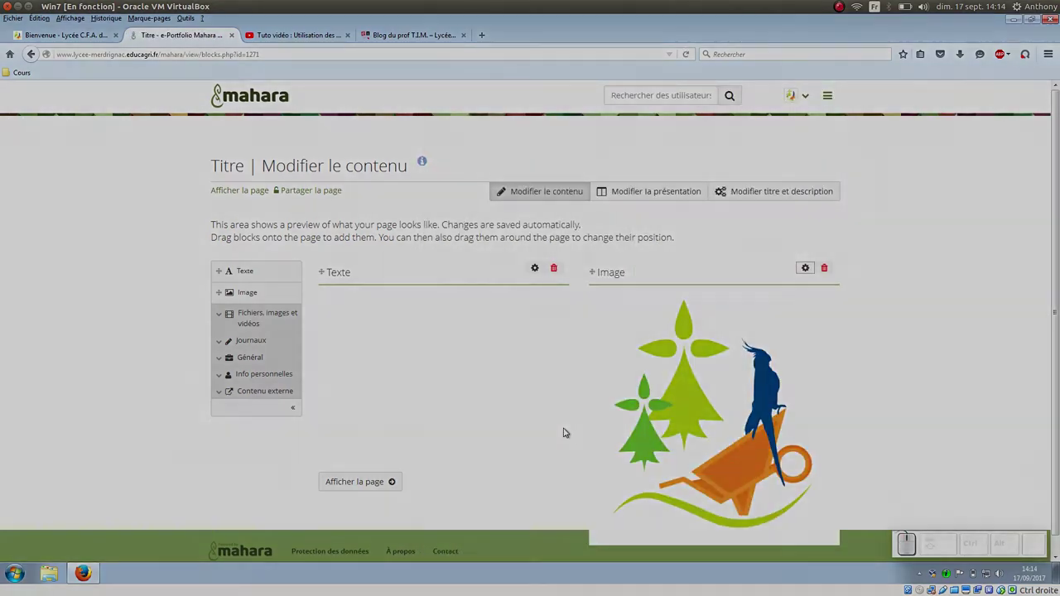